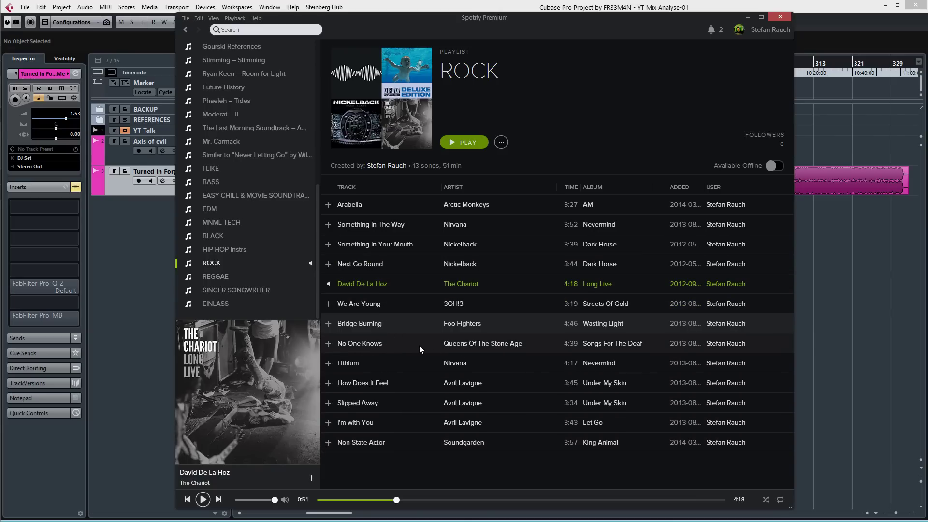
Bring up the FabFilter Pro-MB compressor window from the track's insert slot
click(853, 306)
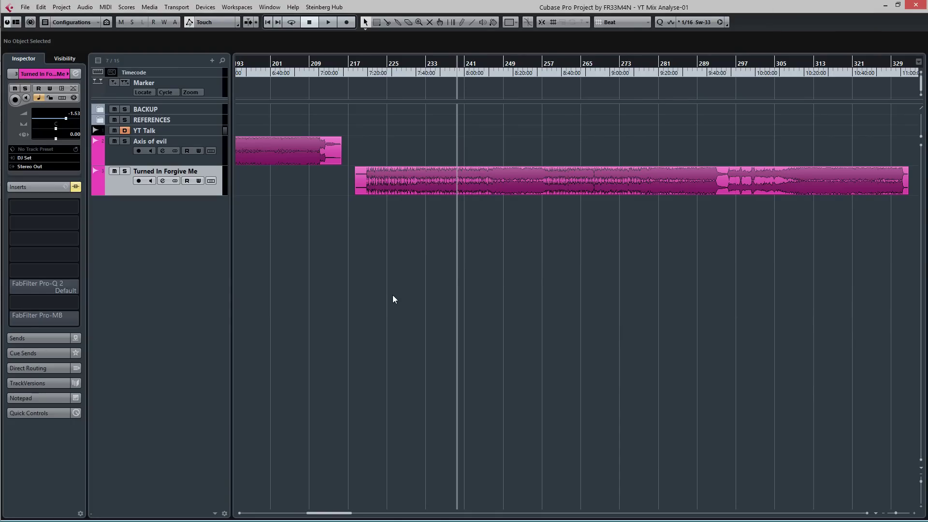
Position the Pro-MB window over the arrangement and start playback
click(67, 319)
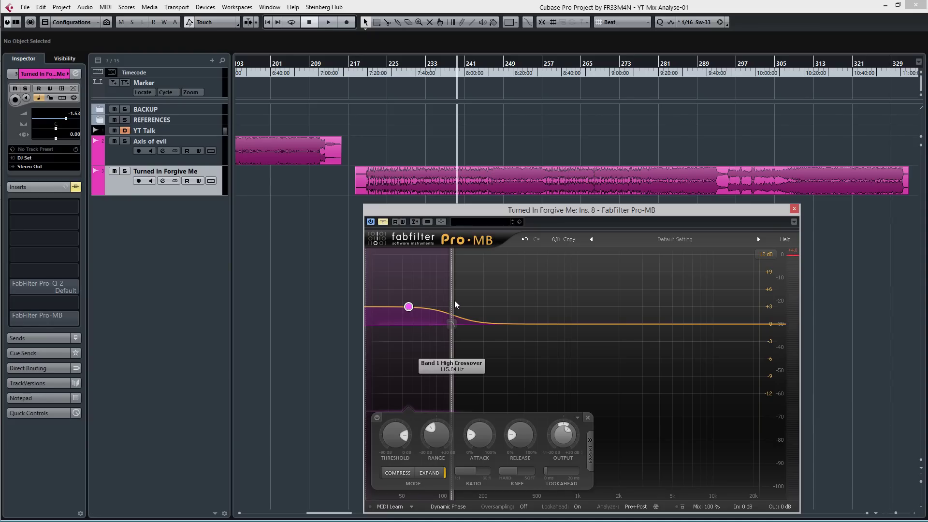
click(473, 213)
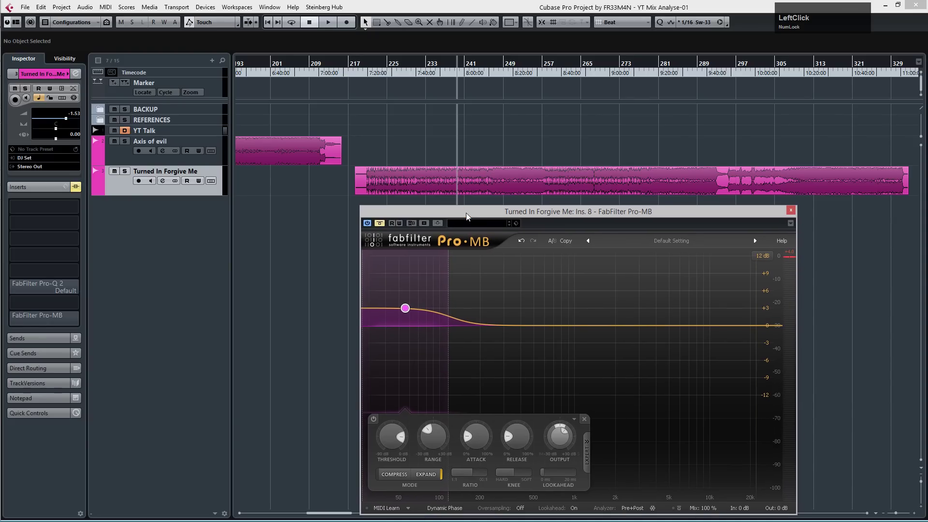
click(499, 69)
key(space)
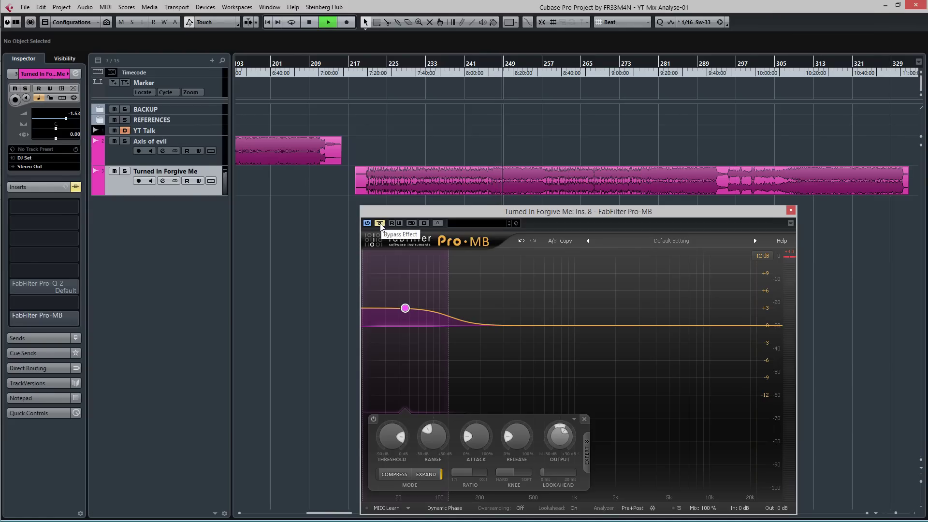
A/B the compressor with Bypass Effect during playback, leave it active, and stop playback
click(384, 226)
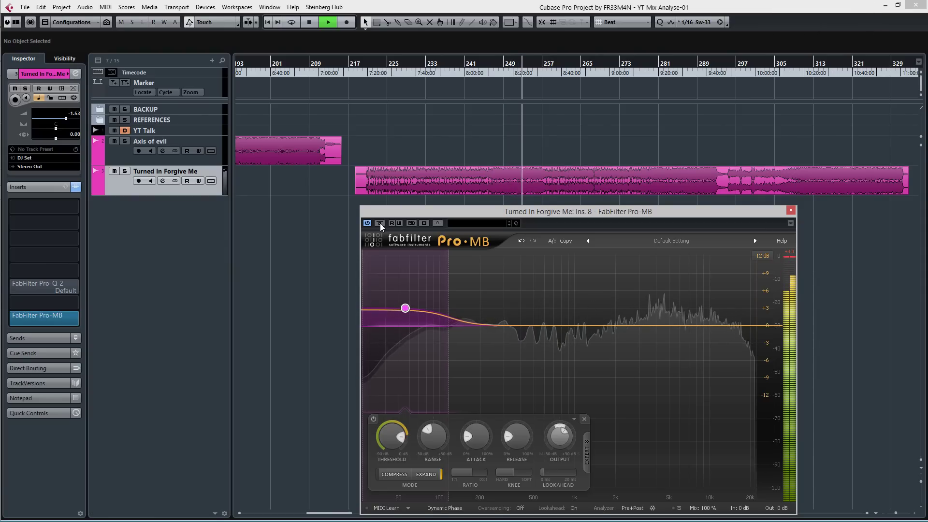
click(384, 226)
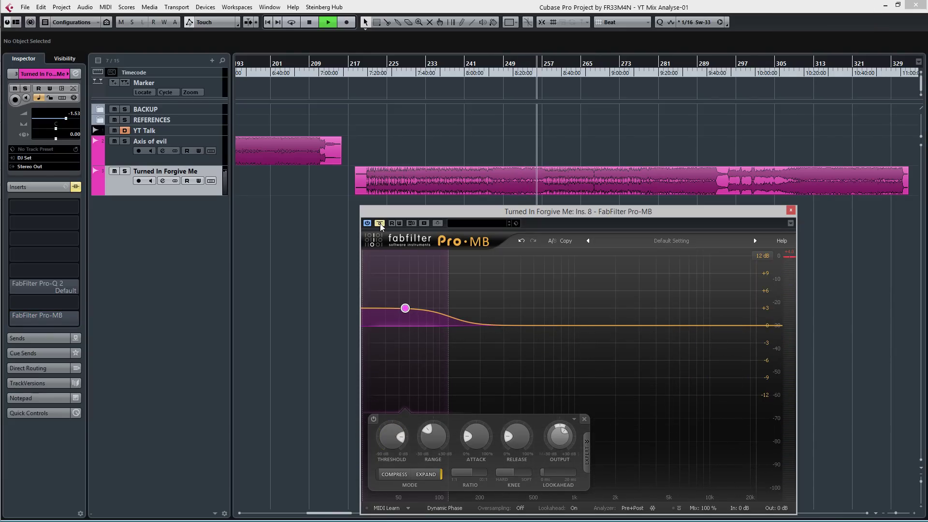
click(384, 225)
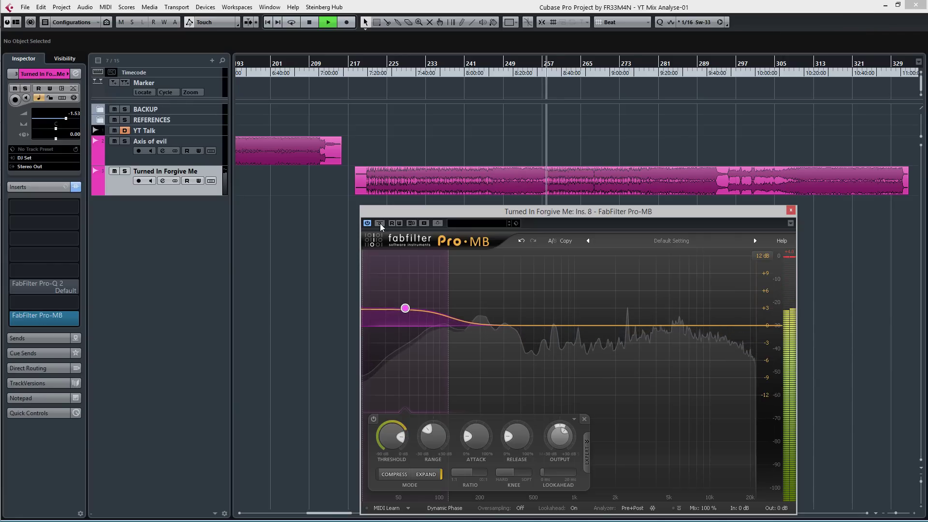
key(space)
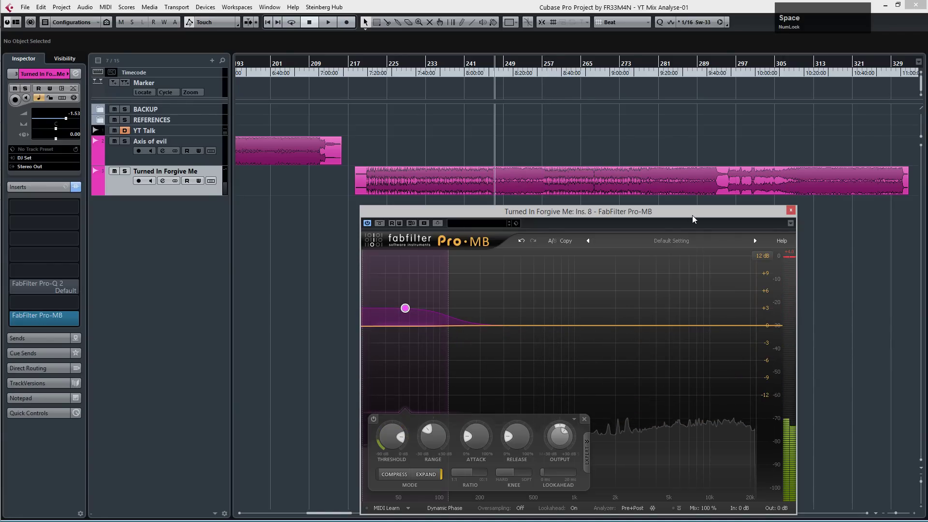
Bring up the FabFilter Pro-Q 2 equalizer from the track's insert slot
click(793, 213)
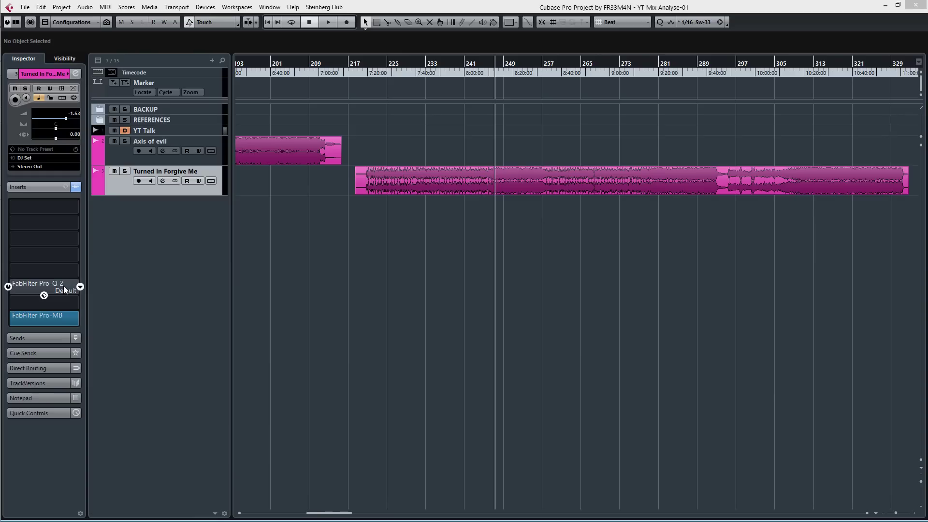
Start playback and select the second EQ band for a narrow +8 dB peak
click(65, 286)
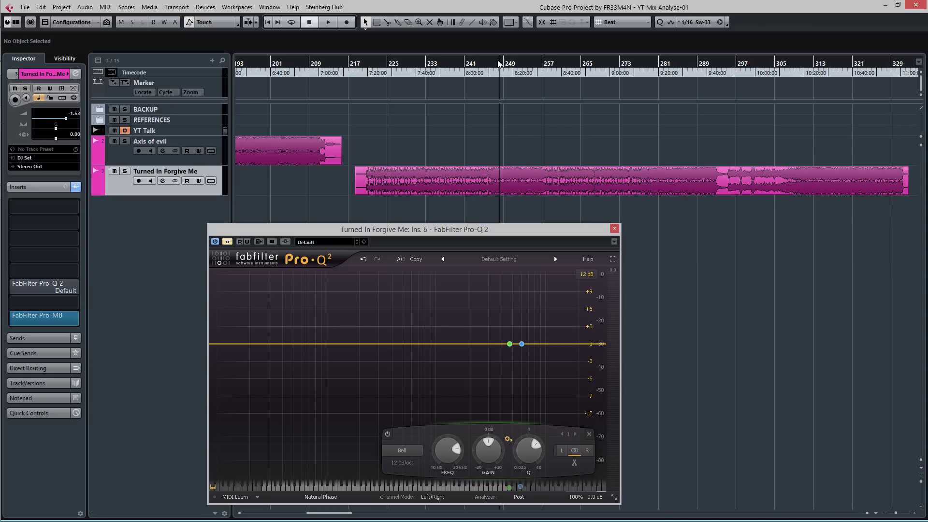
click(506, 66)
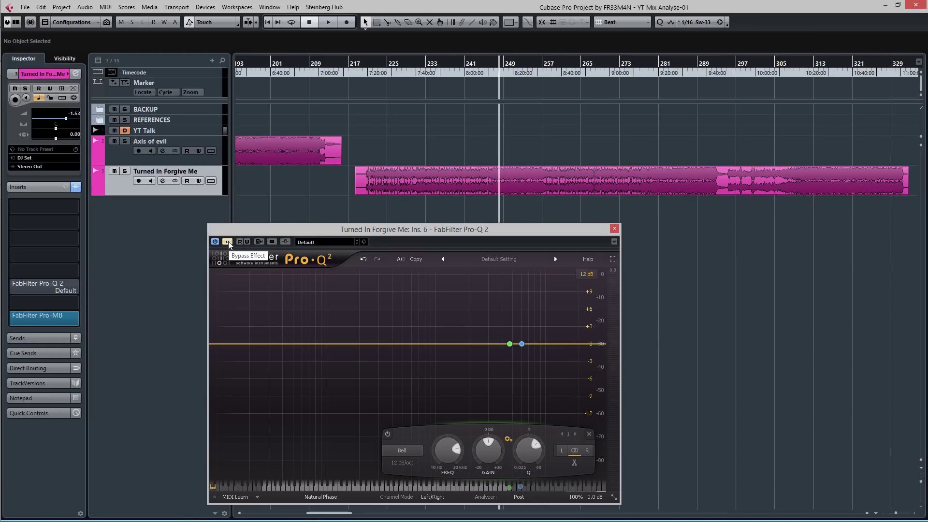
key(space)
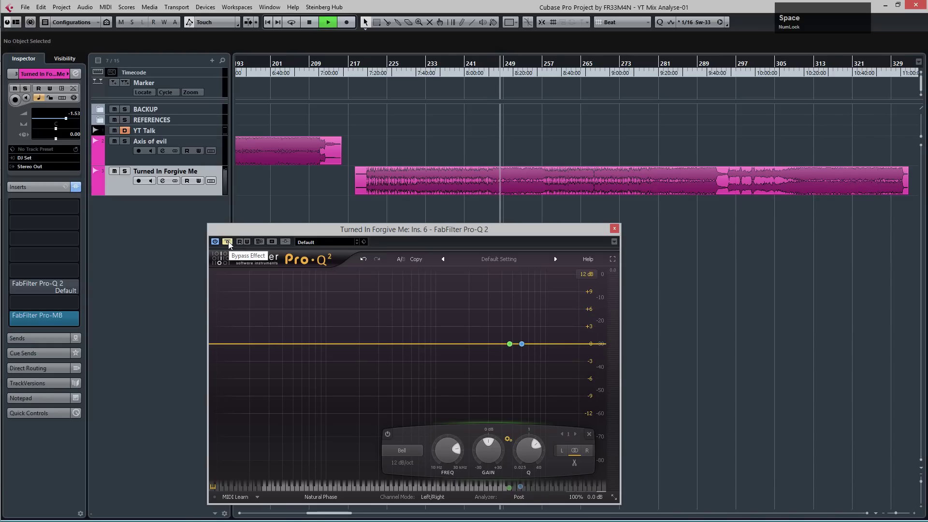
click(232, 246)
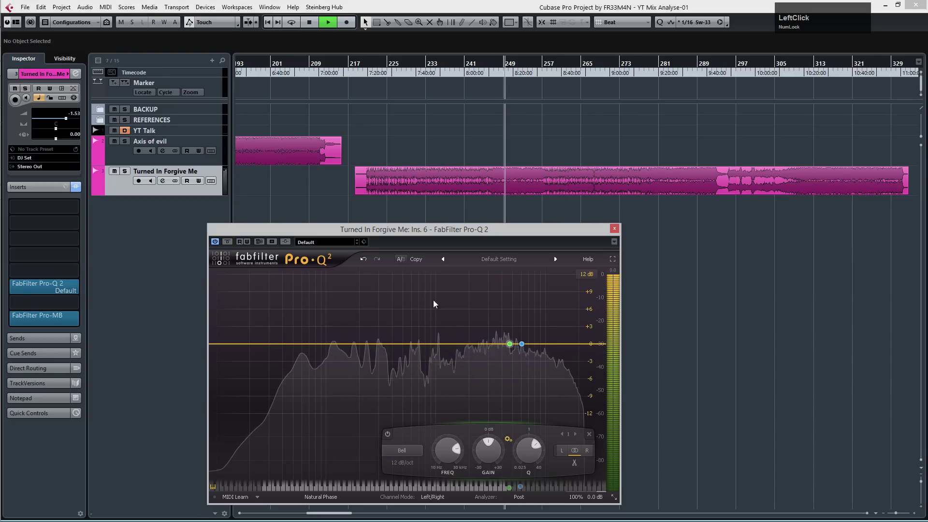
click(524, 347)
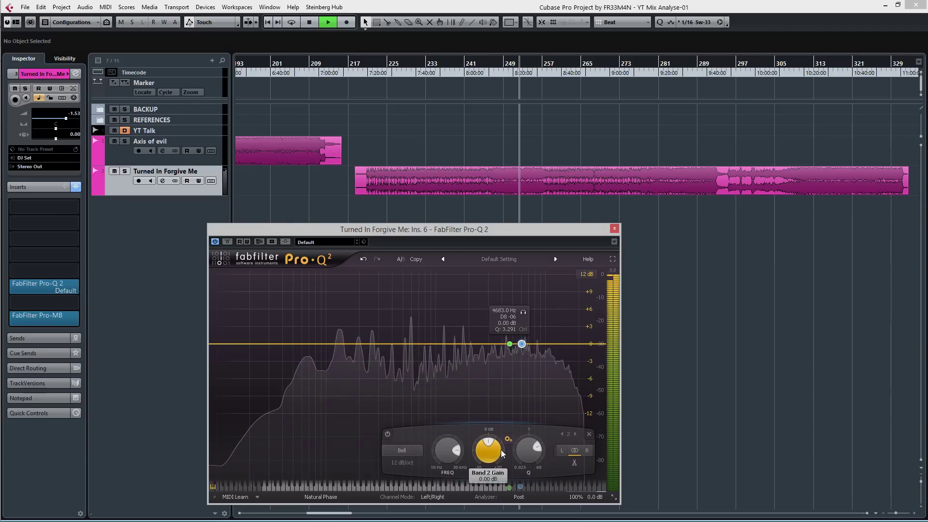
key(space)
Compare Band 2 bypassed and active, raising Band 1 gain to about +4 dB
click(492, 458)
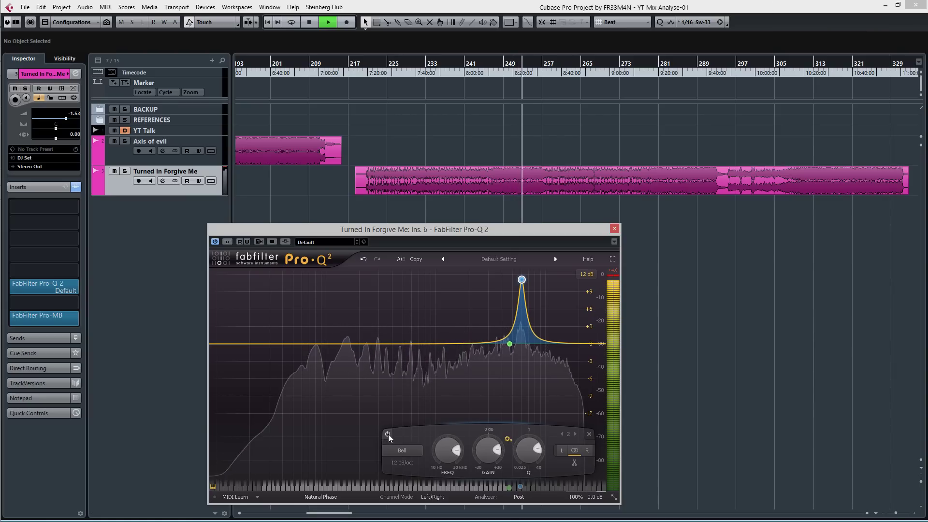
click(392, 438)
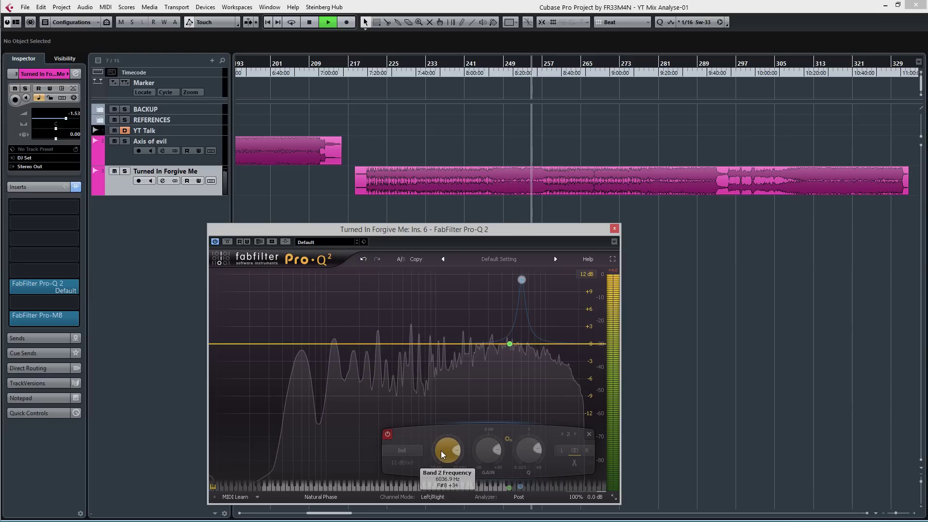
click(486, 449)
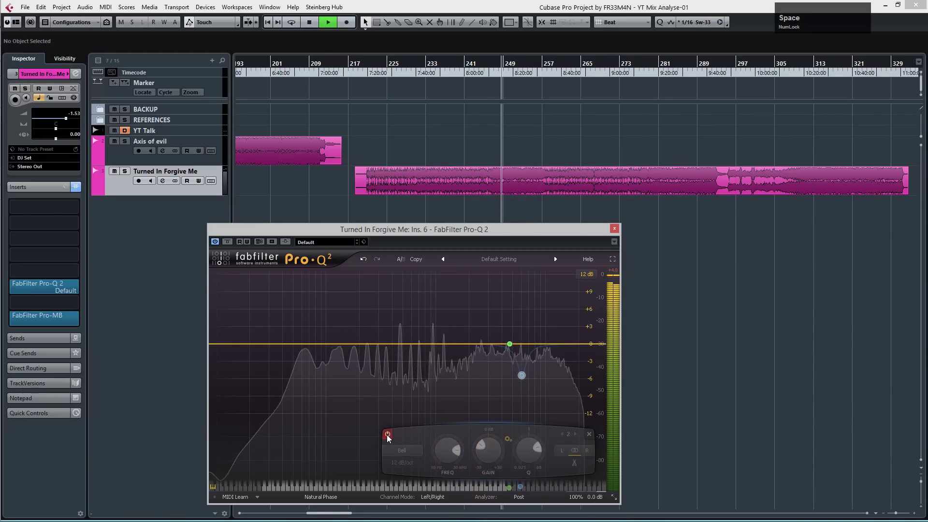
key(space)
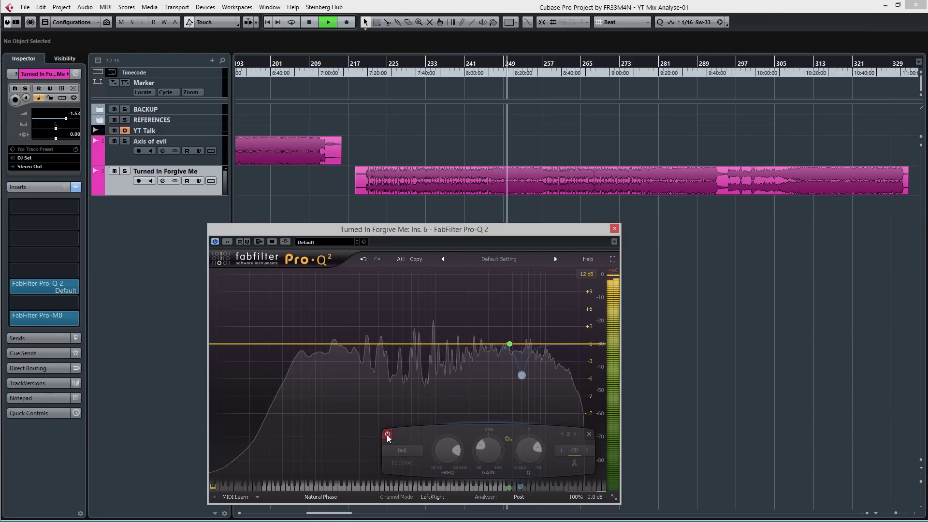
click(391, 438)
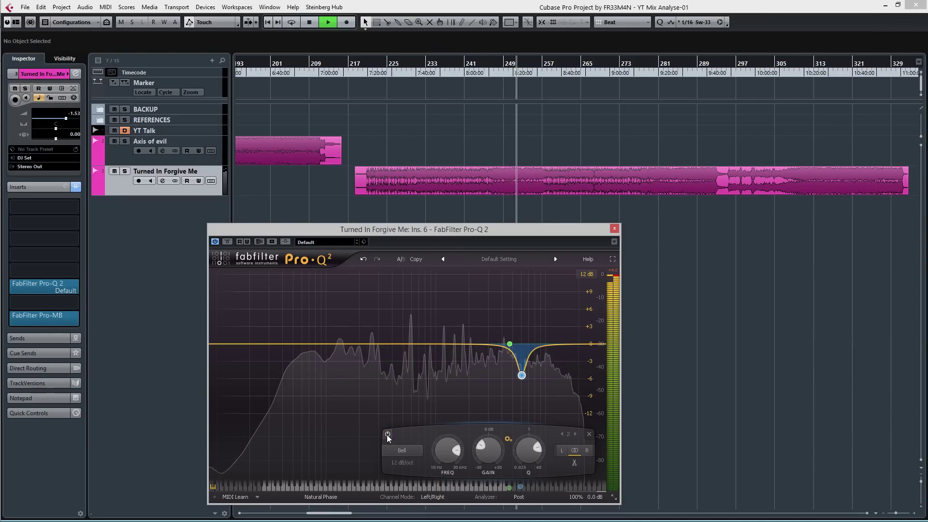
click(391, 438)
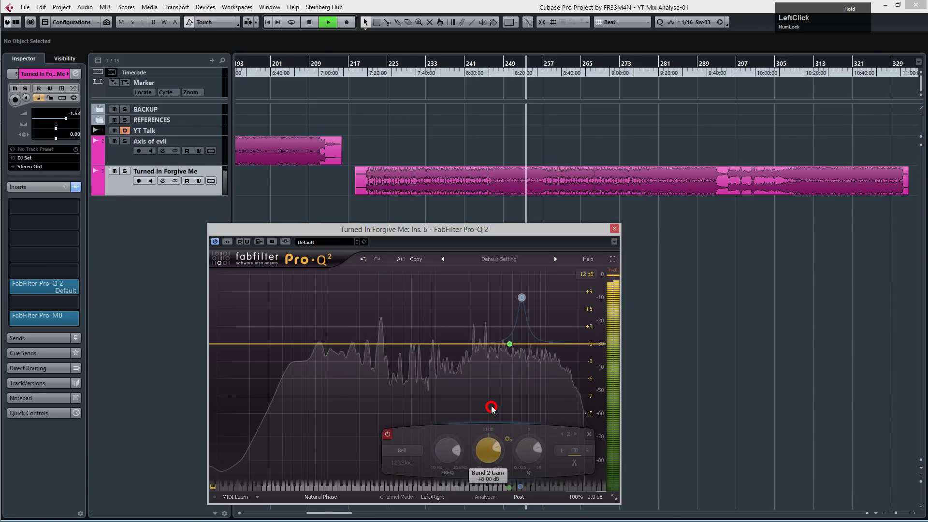
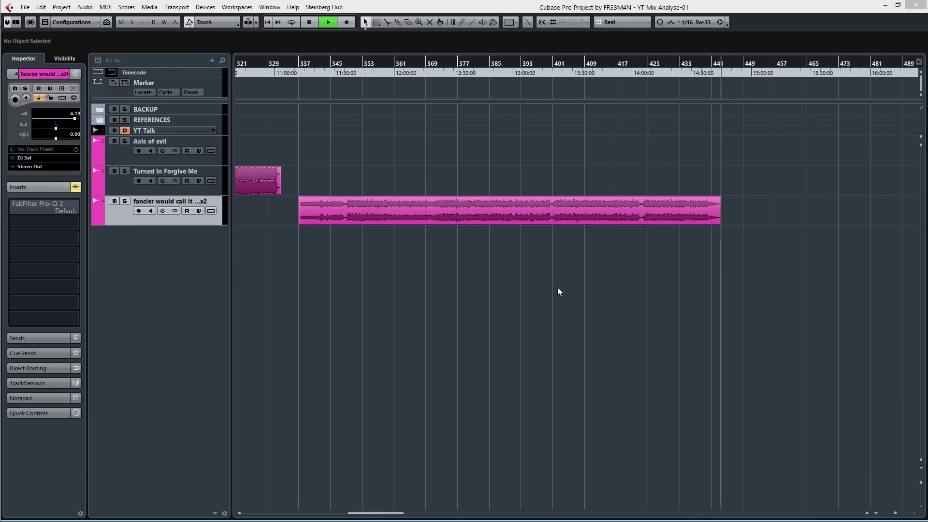
Toggle playback on the new mix track with its Pro-Q 2 insert
key(space)
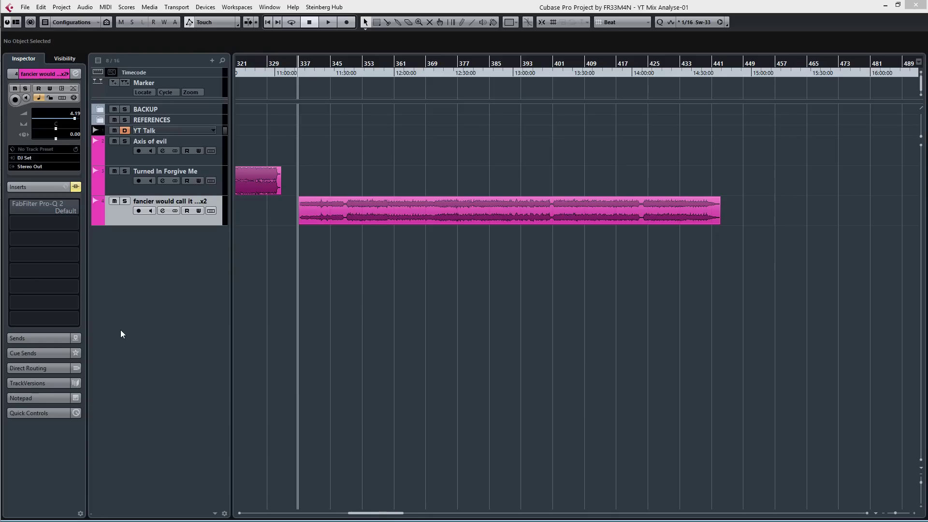
Show the new mix track's Pro-Q 2 and move its window down to uncover the long audio event
click(64, 206)
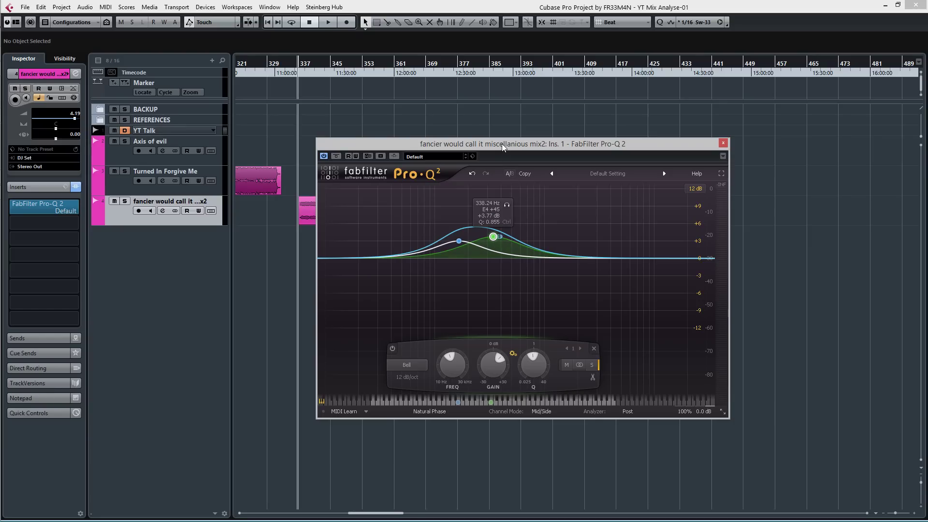
click(504, 144)
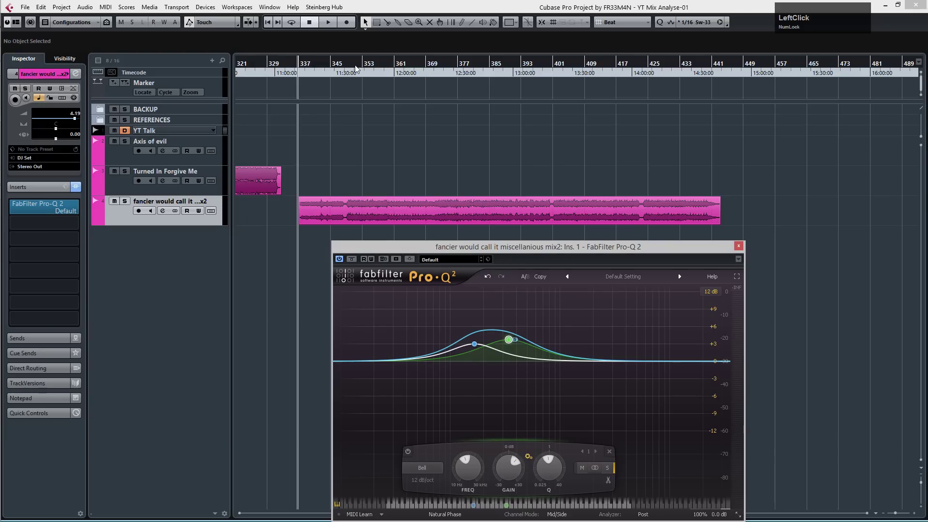